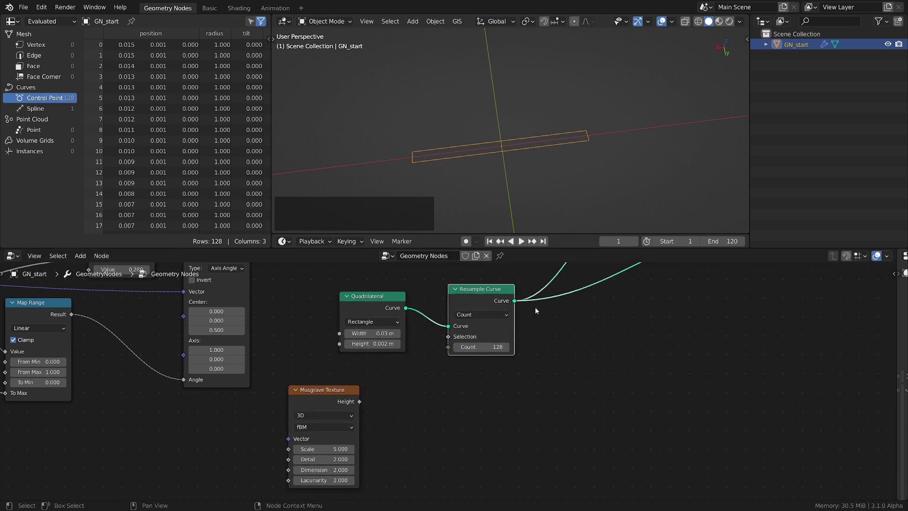
Step: Save, then wire Resample Curve into a Set Position node offset by the Musgrave Height
key(ctrl+s)
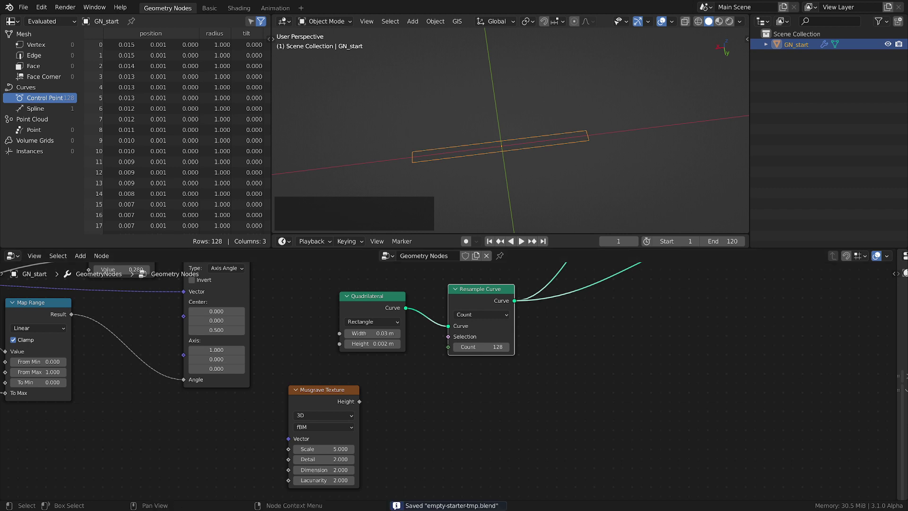
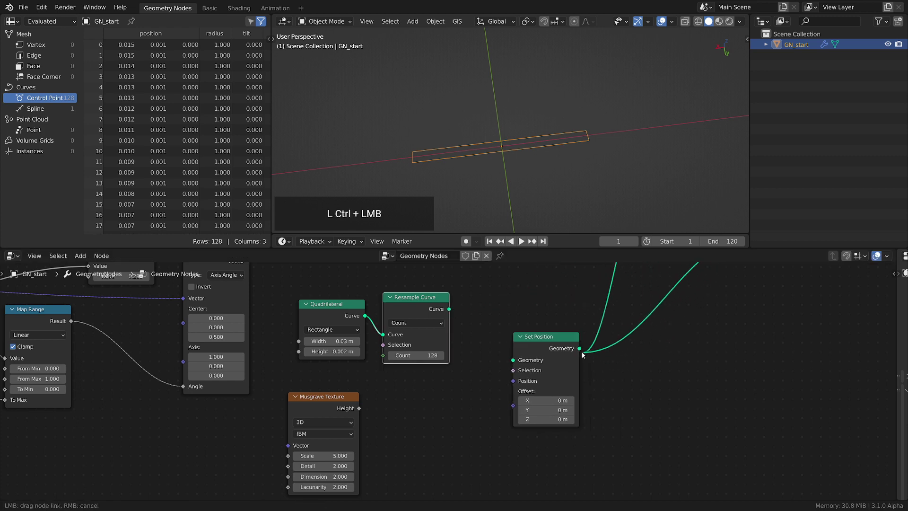
click(452, 309)
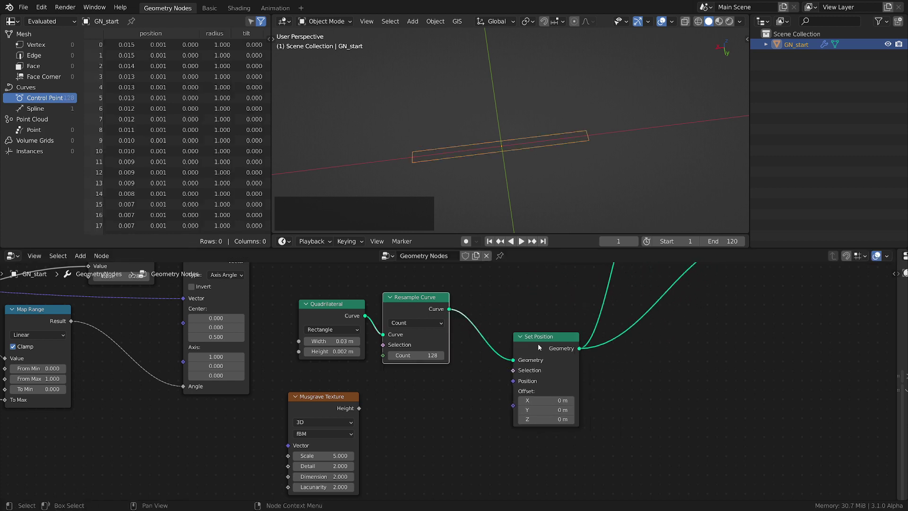
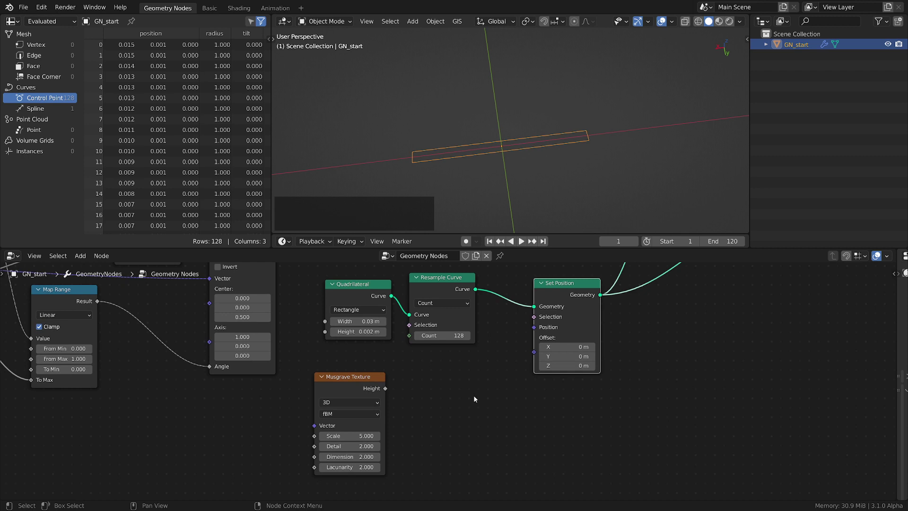
click(390, 389)
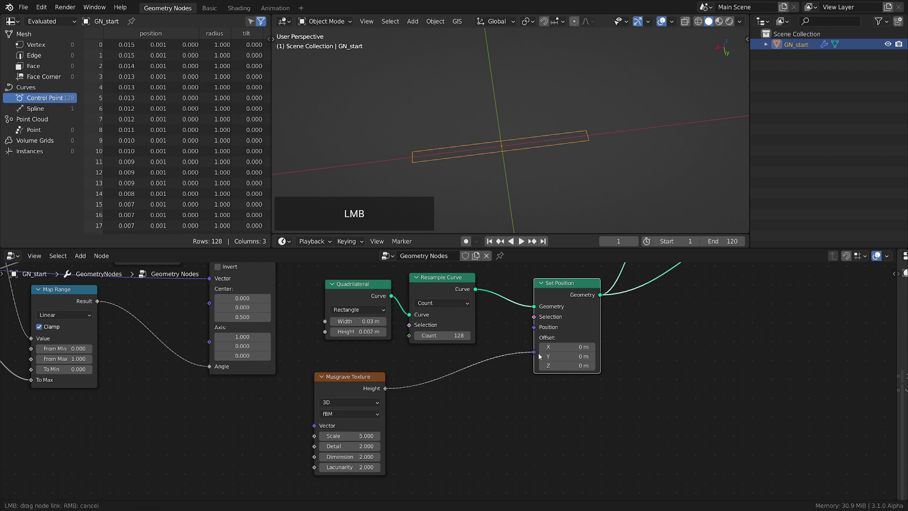
Step: Insert a Math node set to Multiply on the Height–Offset link to scale the noise
middle_click(490, 397)
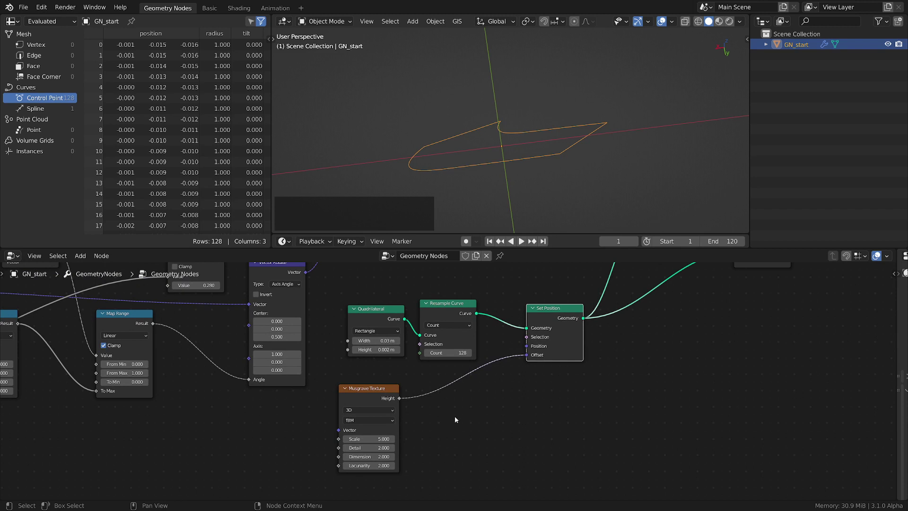
key(shift+a)
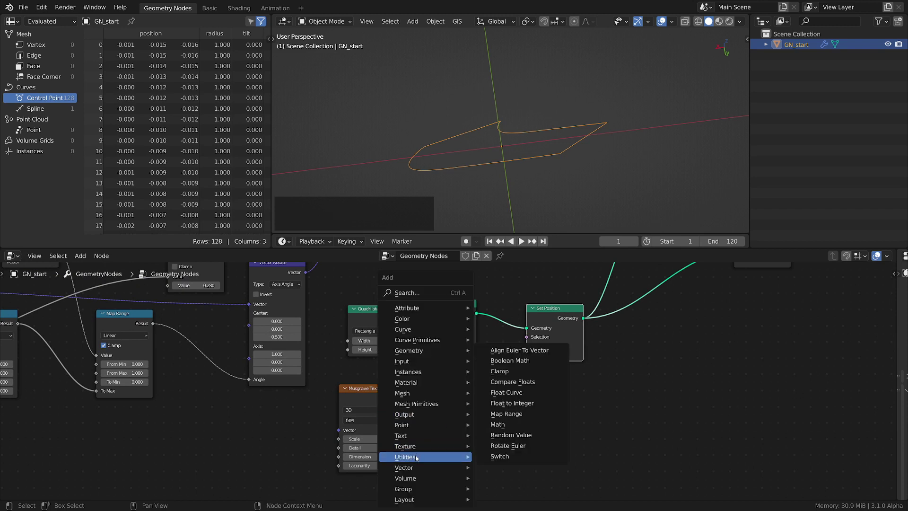
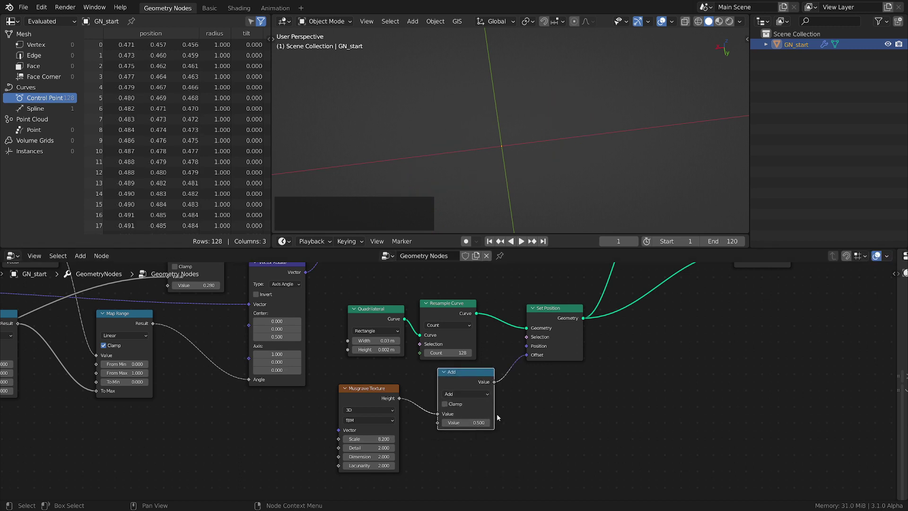
click(456, 394)
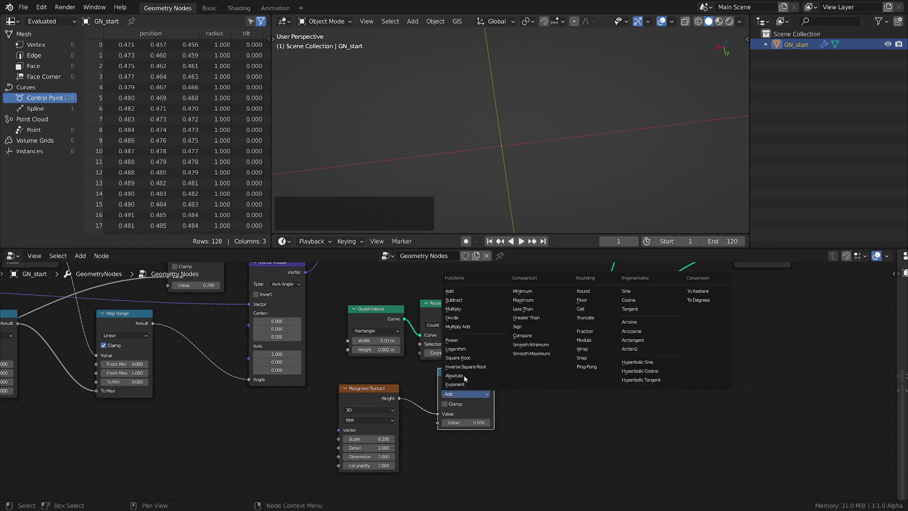
click(463, 309)
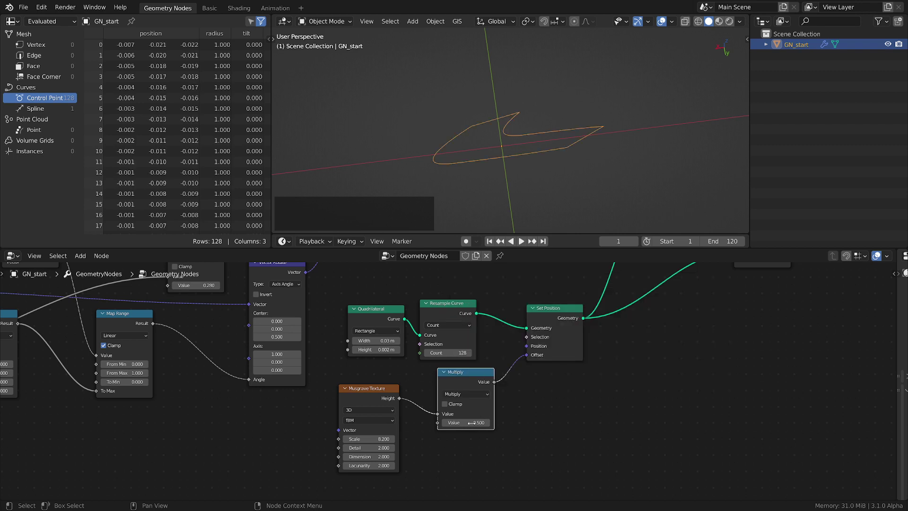
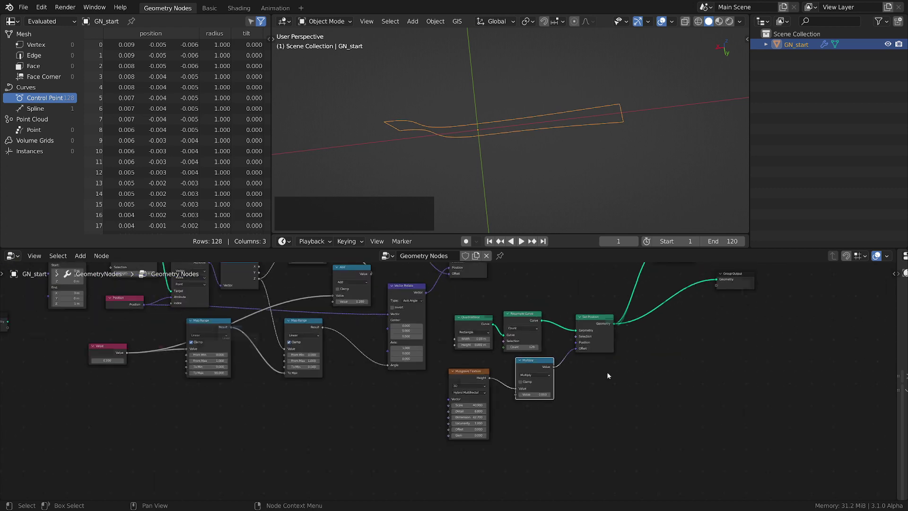
Step: Feed Set Position into Curve to Mesh's Profile Curve and its Mesh into Group Output
middle_click(637, 370)
click(567, 367)
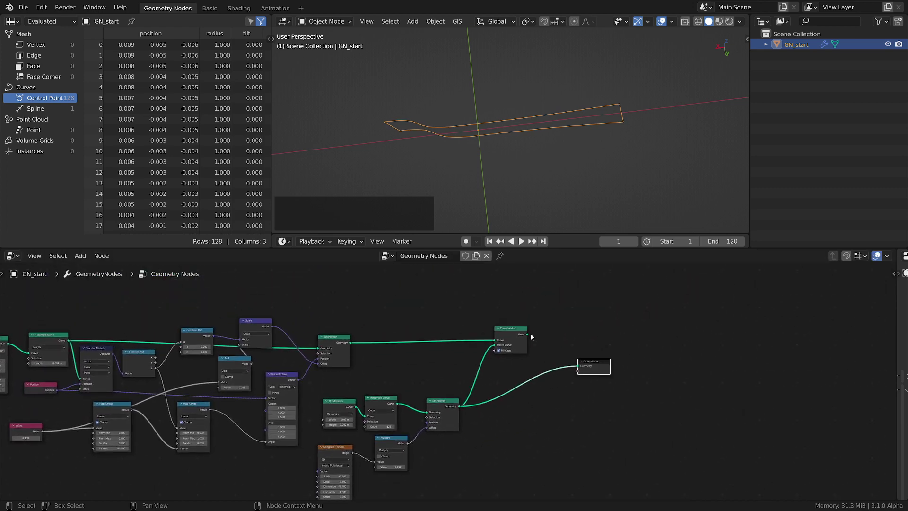
click(531, 334)
click(529, 333)
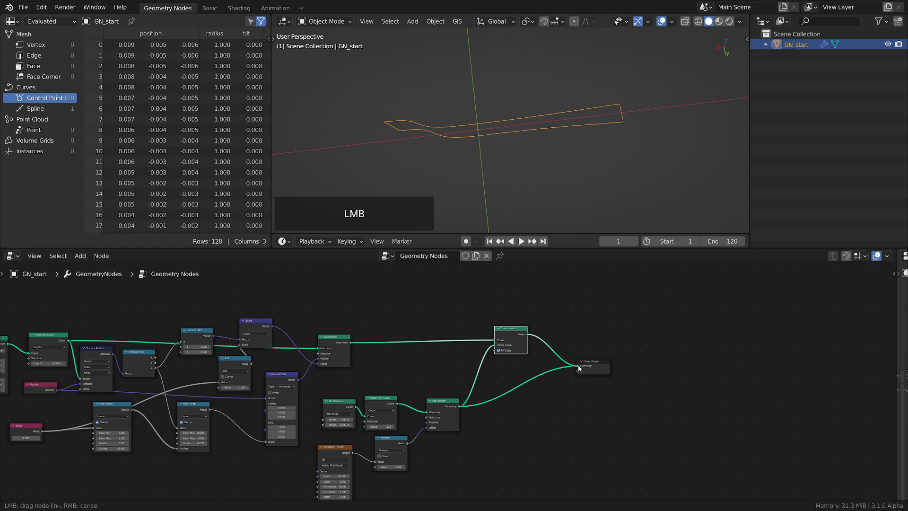
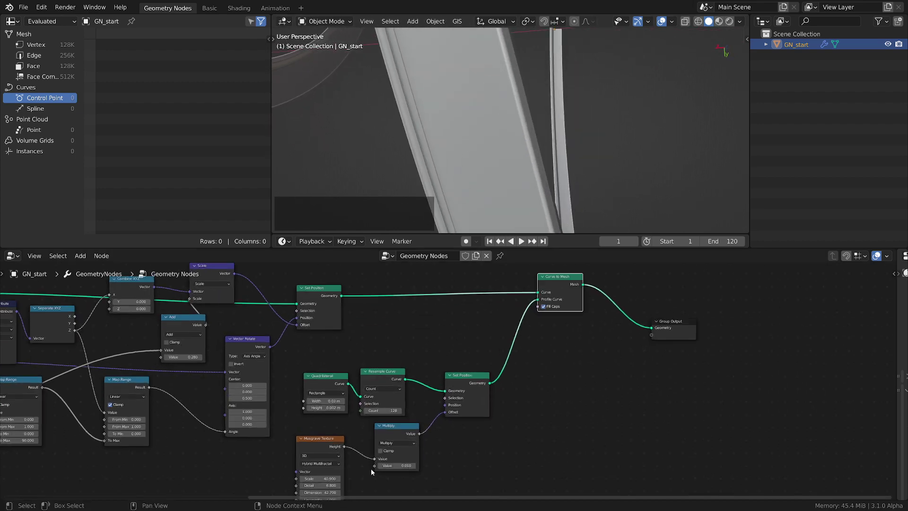
Step: Adjust the rectangle profile's size and height values
middle_click(359, 456)
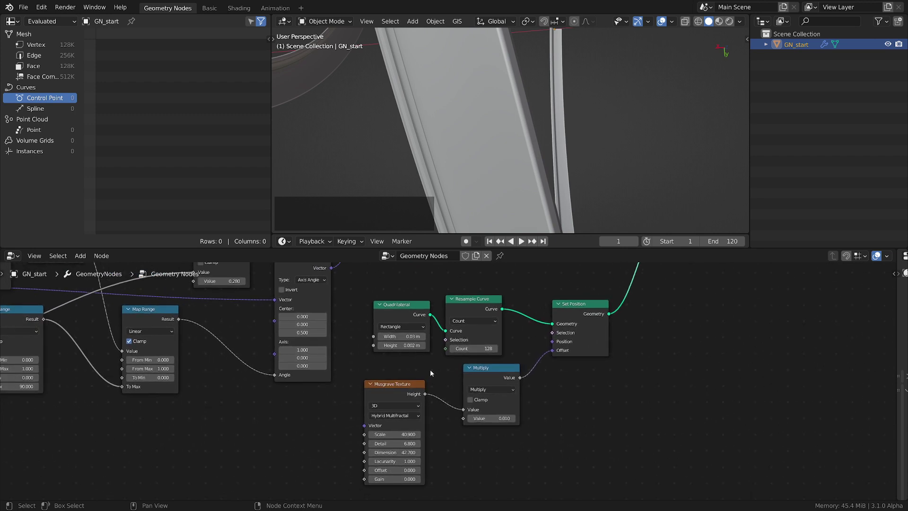
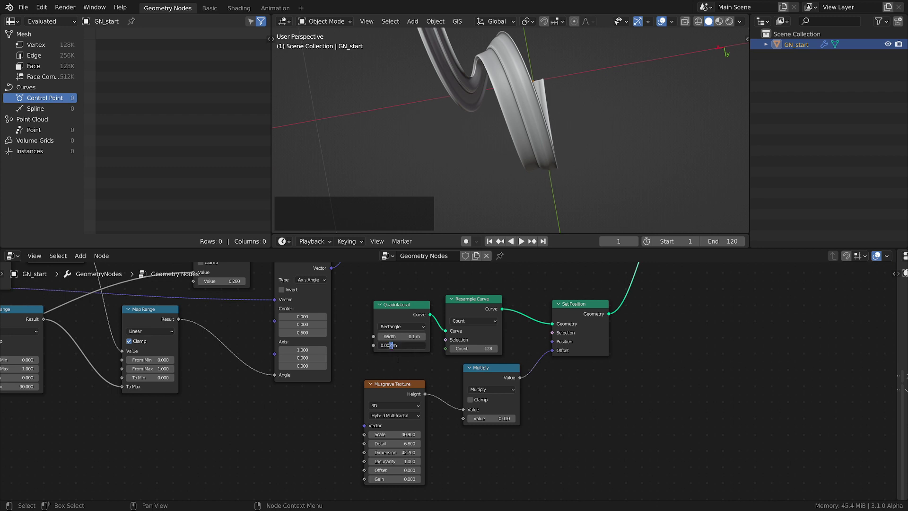
key(KP_5)
key(space)
key(Return)
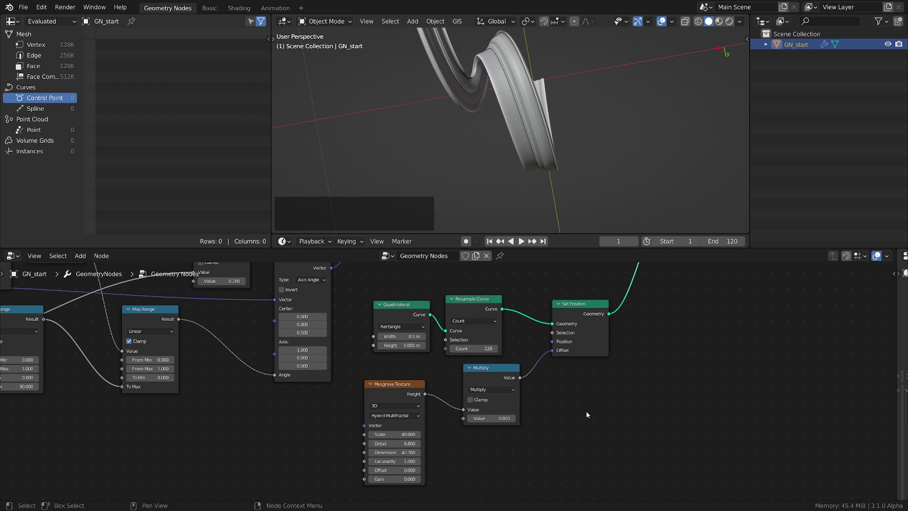
Step: Set the Musgrave Texture to 2D and inspect the lengthwise ribs on the tubes
click(384, 406)
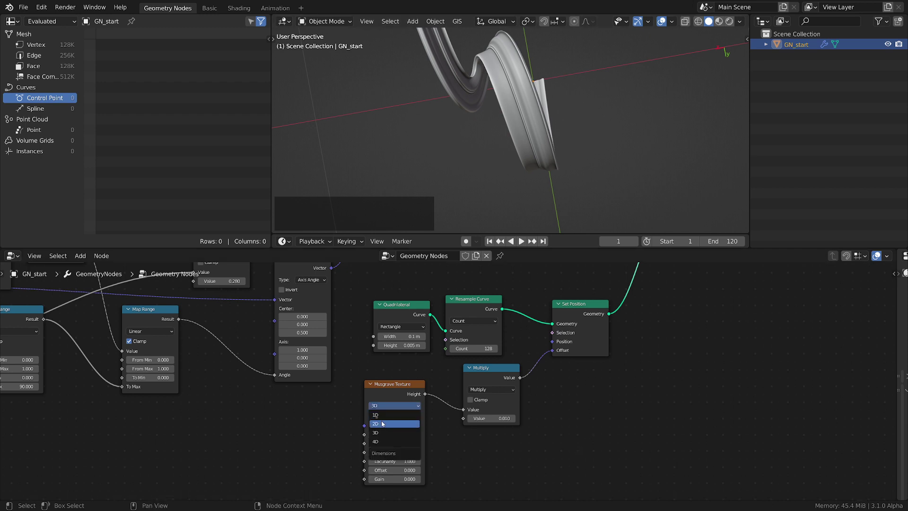
click(384, 424)
middle_click(541, 119)
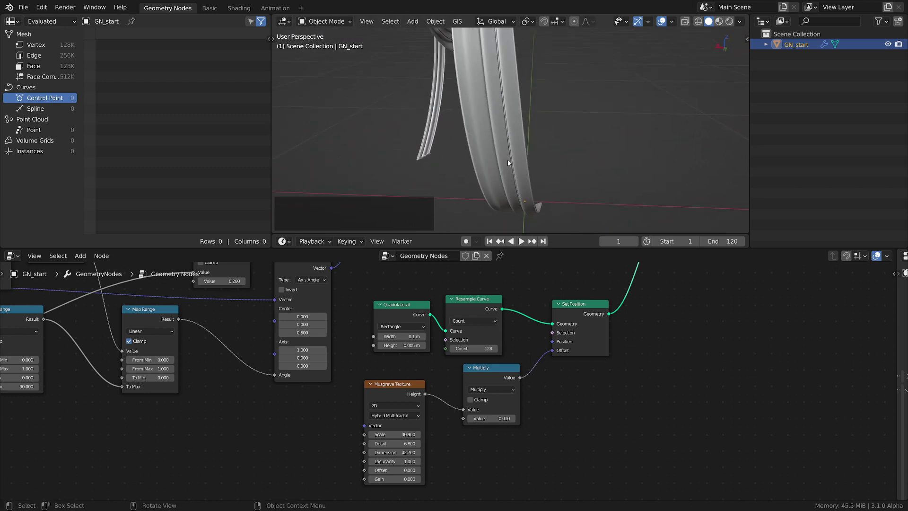
middle_click(502, 116)
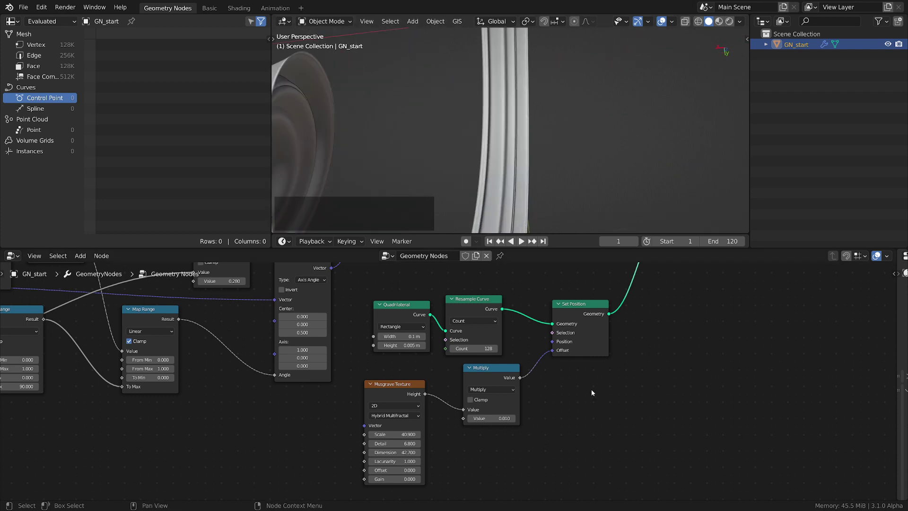
middle_click(647, 390)
Step: Insert a Set Shade Smooth node between Curve to Mesh and Group Output
key(shift+a)
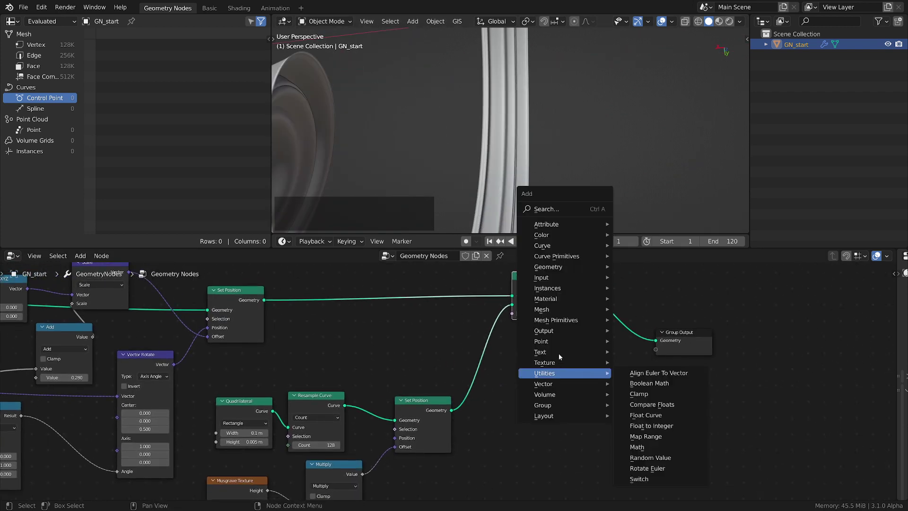
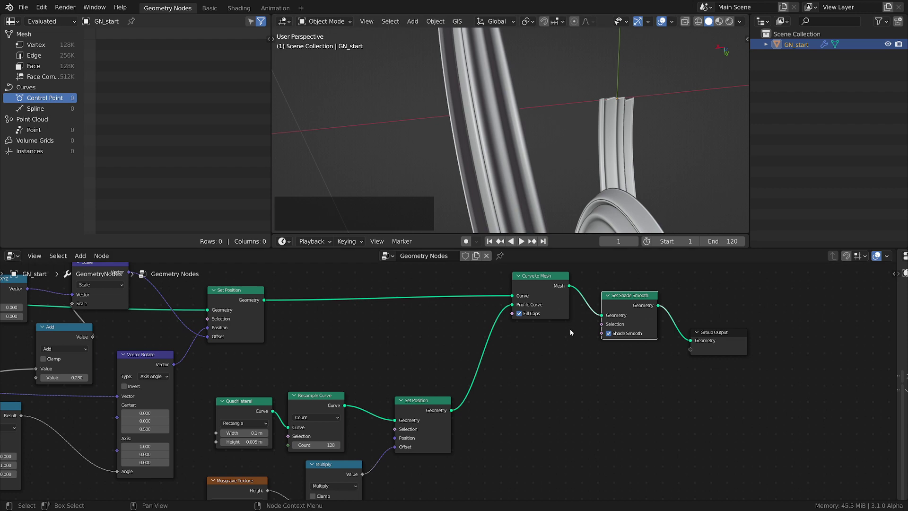
middle_click(403, 449)
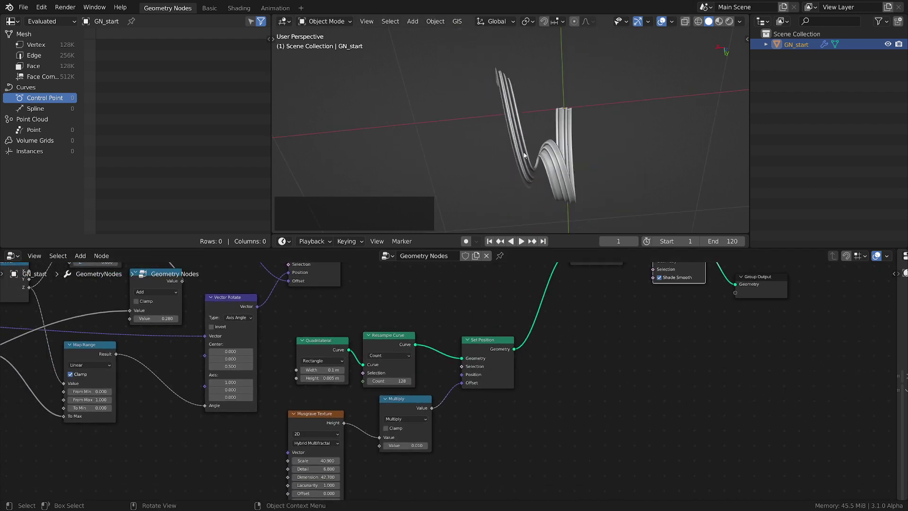
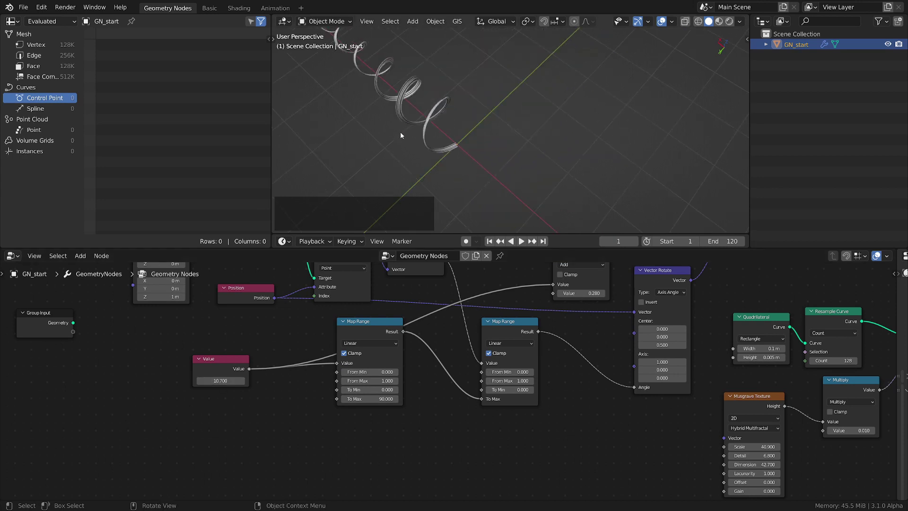
Step: Set the spiral's Value node to 1.8 and orbit to view the swirling ribbed rings
middle_click(407, 117)
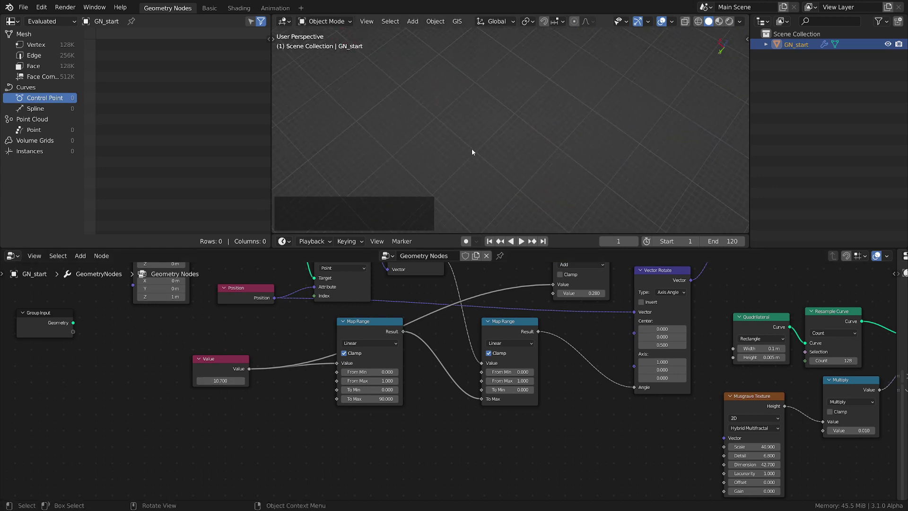
key(Home)
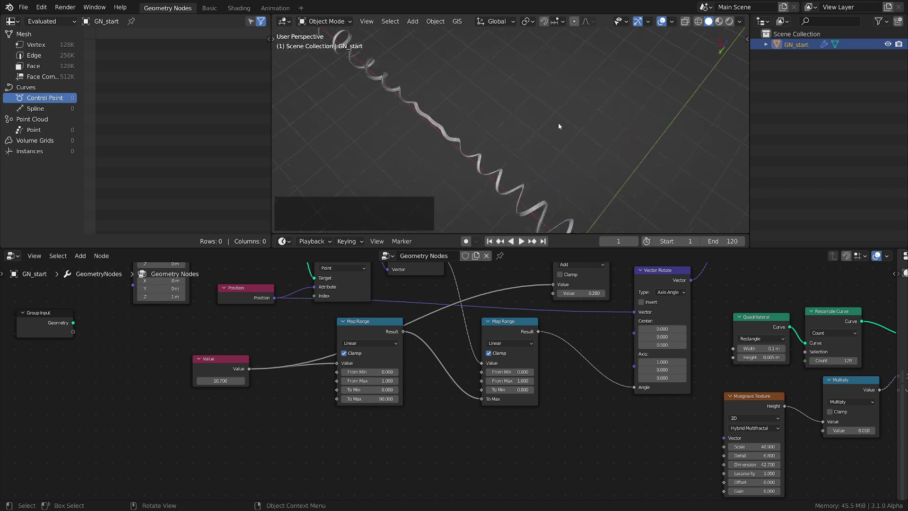
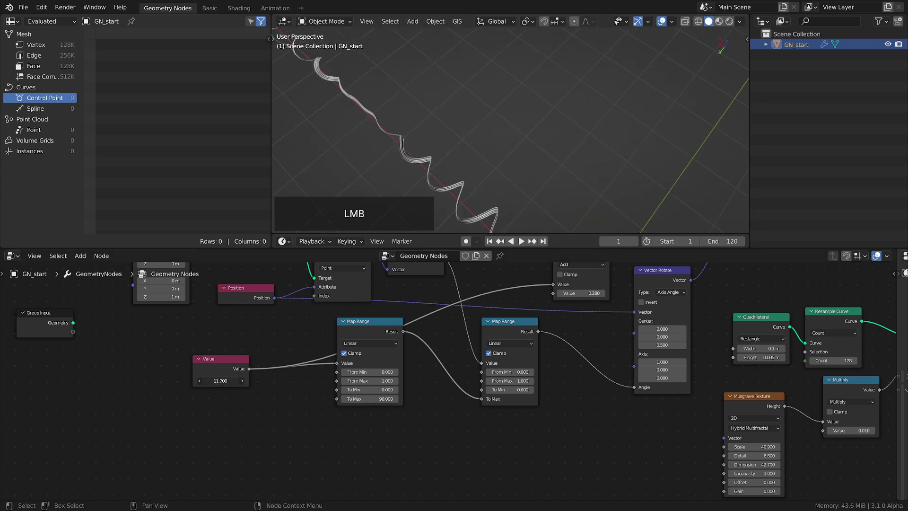
middle_click(541, 189)
middle_click(504, 135)
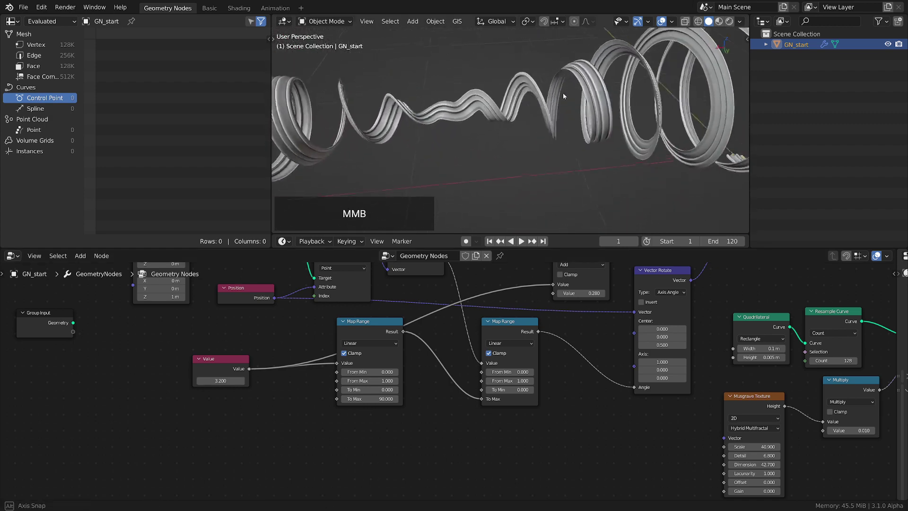
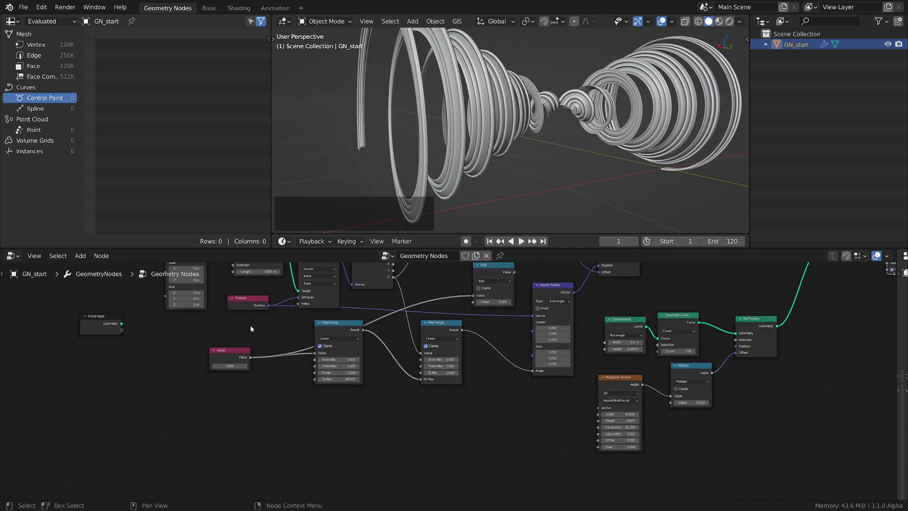
middle_click(259, 337)
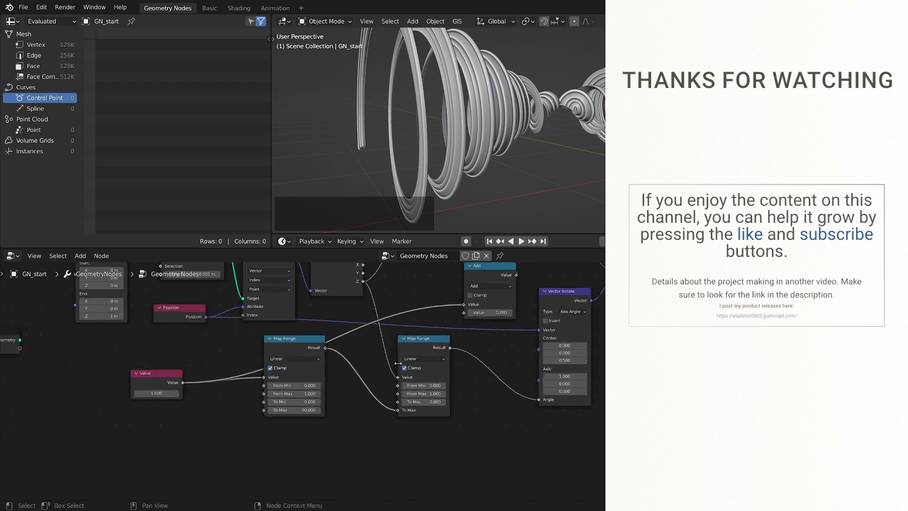
middle_click(385, 372)
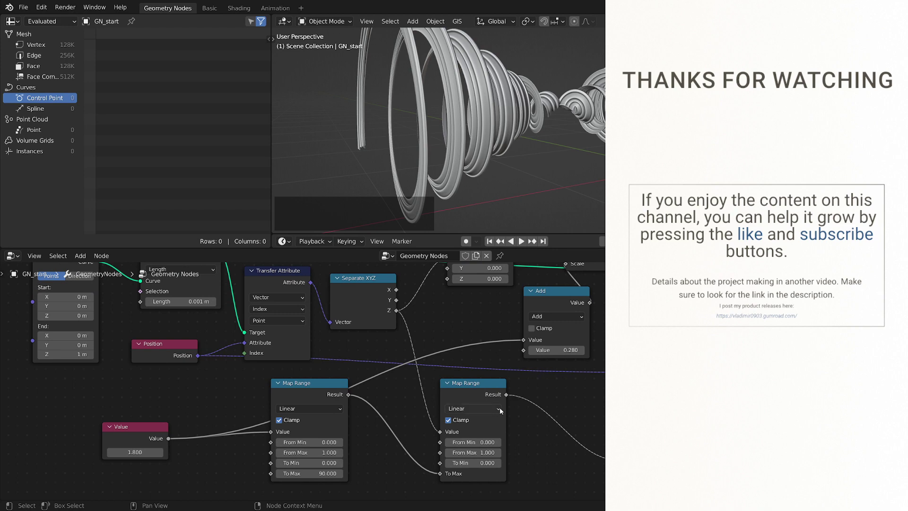
click(485, 386)
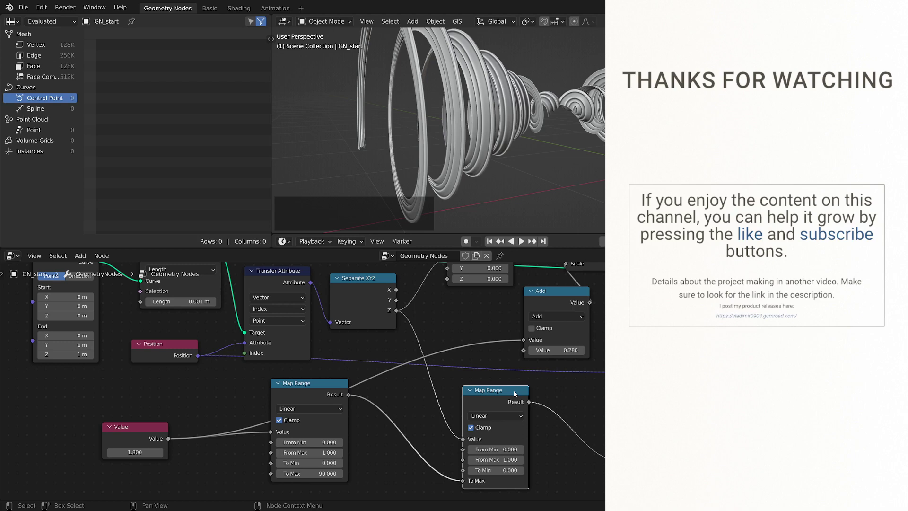